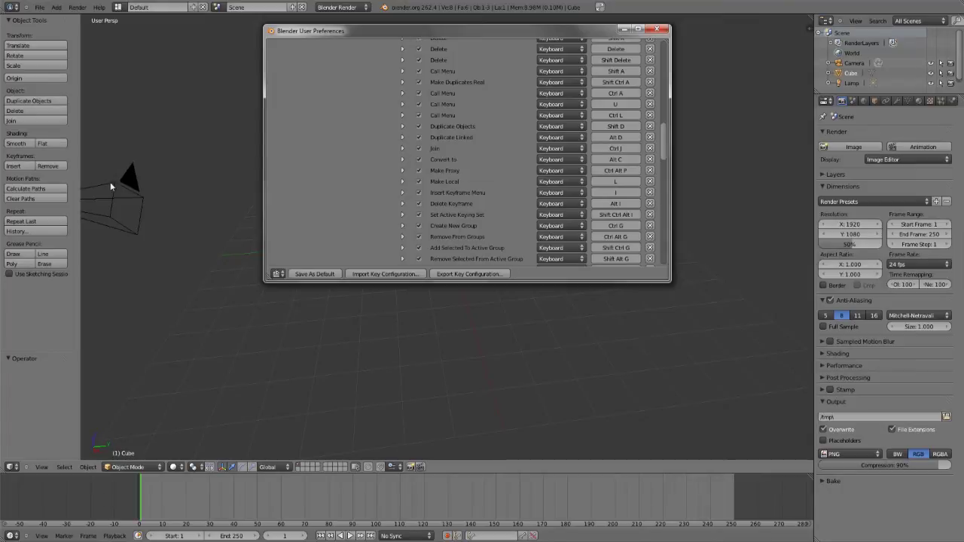
Record Shift Alt S as the key combination for the new Object Mode entry
left_click(54, 324)
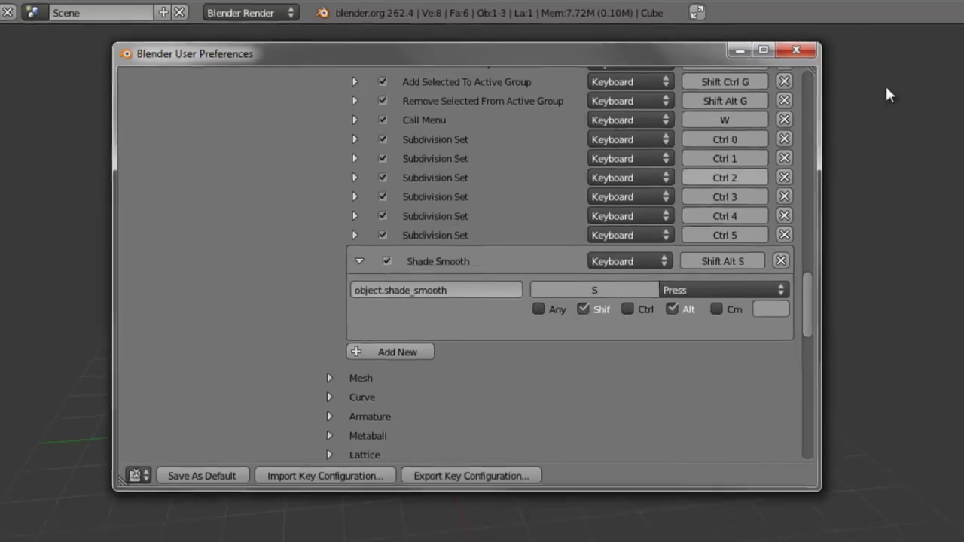
Use Shift Alt S in the 3D viewport to shade the cube smooth and inspect it
left_click(720, 21)
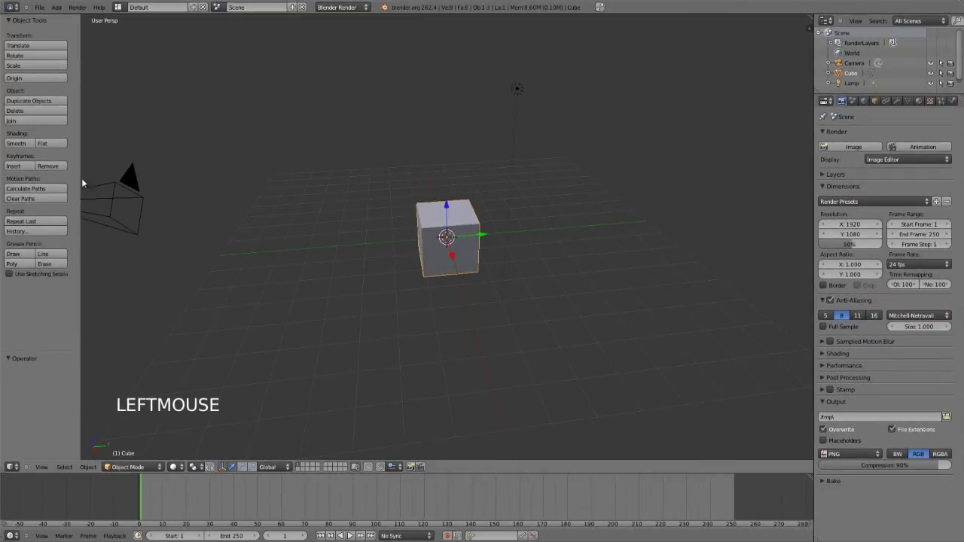
key("shift+alt+s")
middle_click(414, 293)
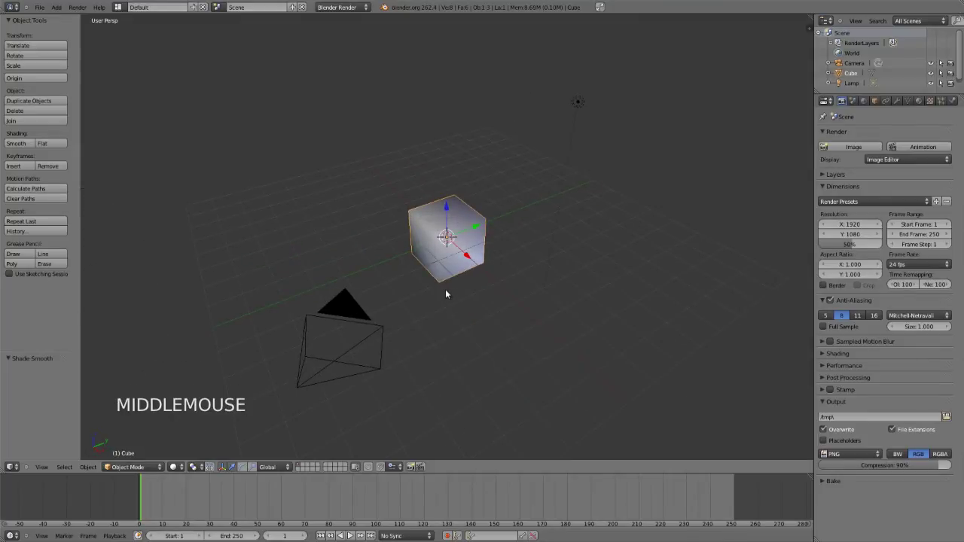